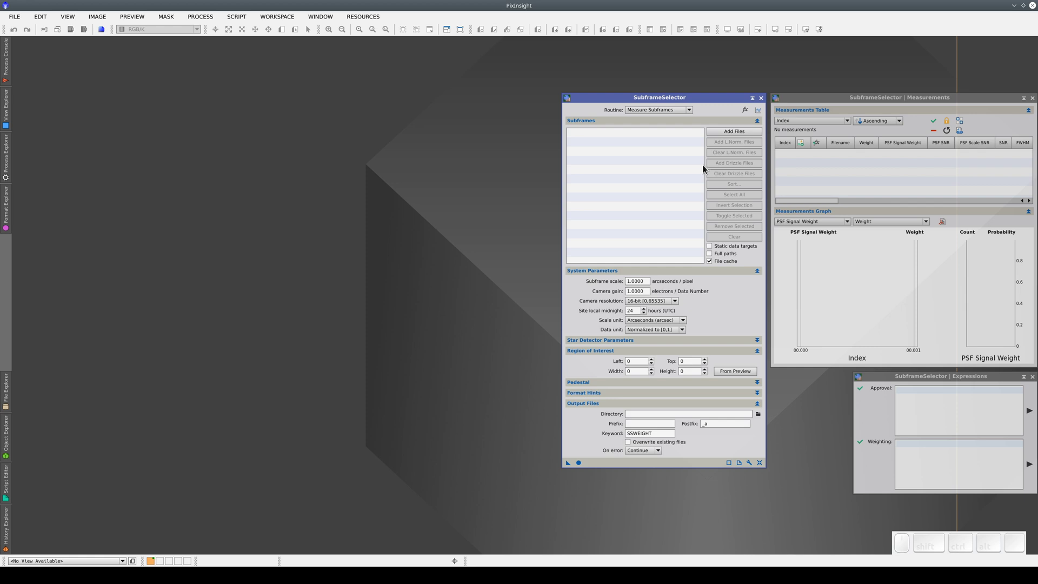
# Focus SubframeSelector's Measurements and Expressions panels before adding subframes
pyautogui.click(860, 103)
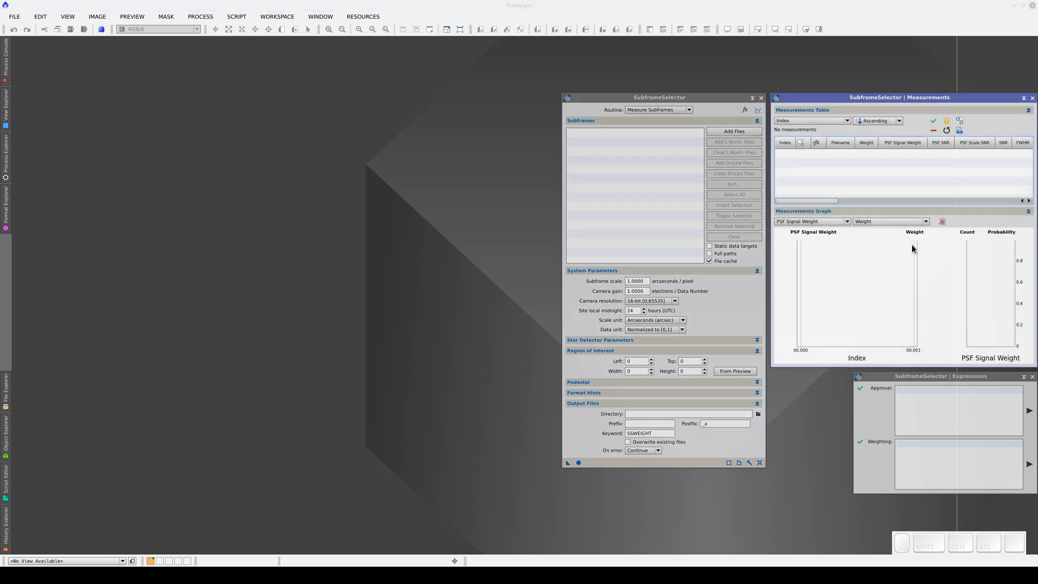
pyautogui.click(928, 380)
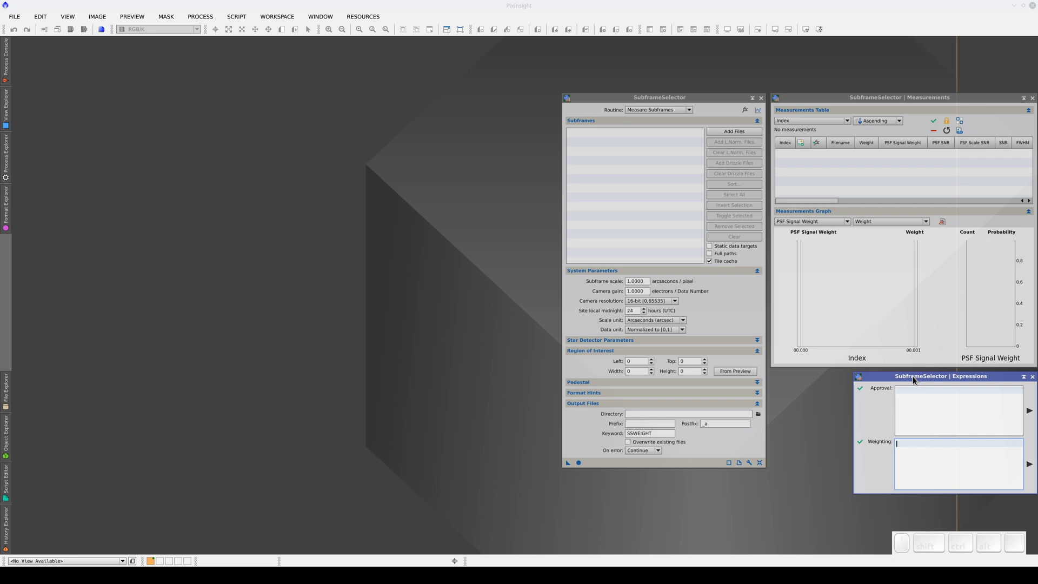
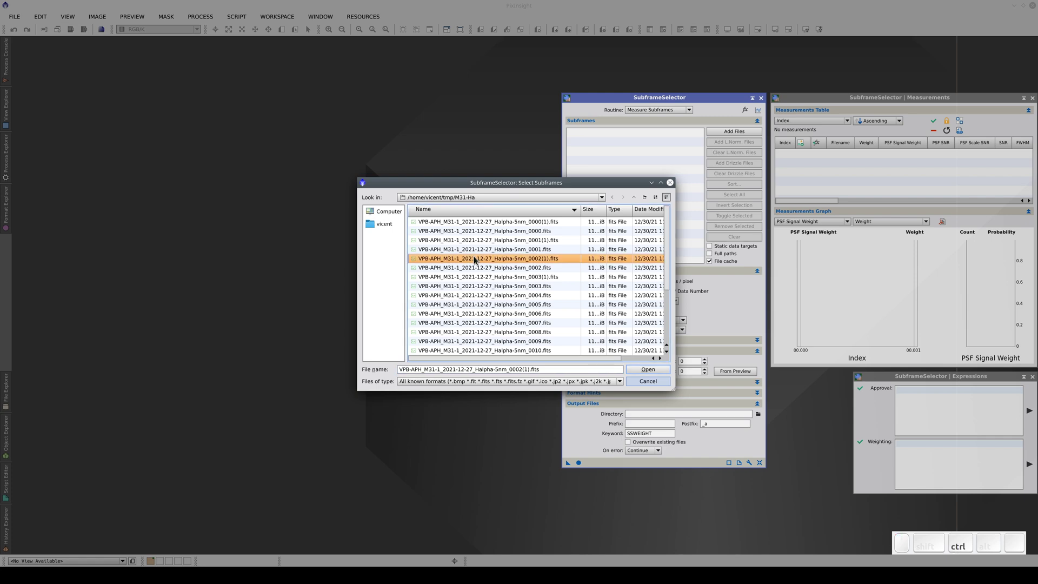
# Load every M31 H-alpha file in the folder as subframes
pyautogui.press('ctrl+a')
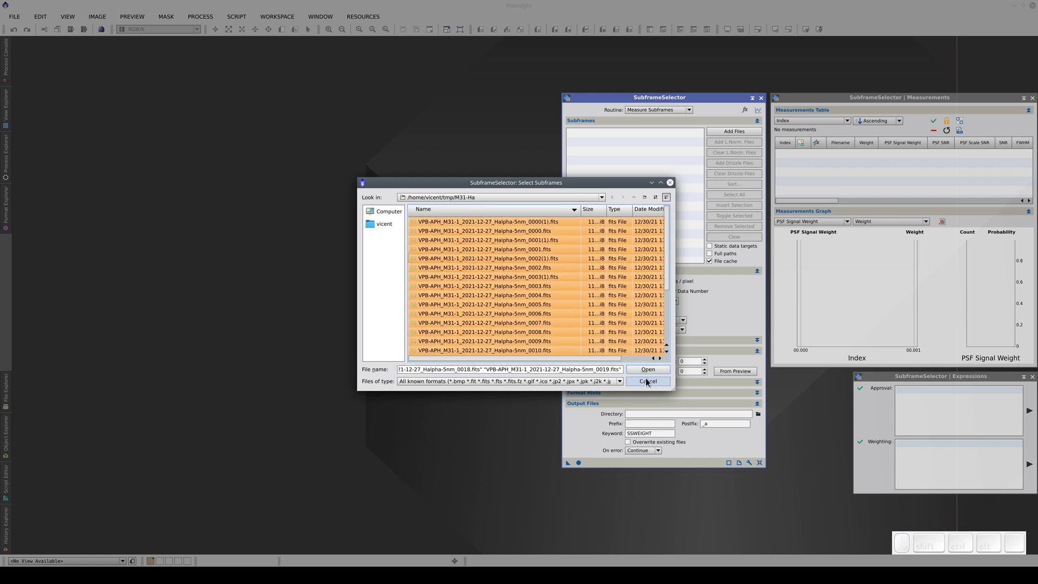
pyautogui.click(656, 370)
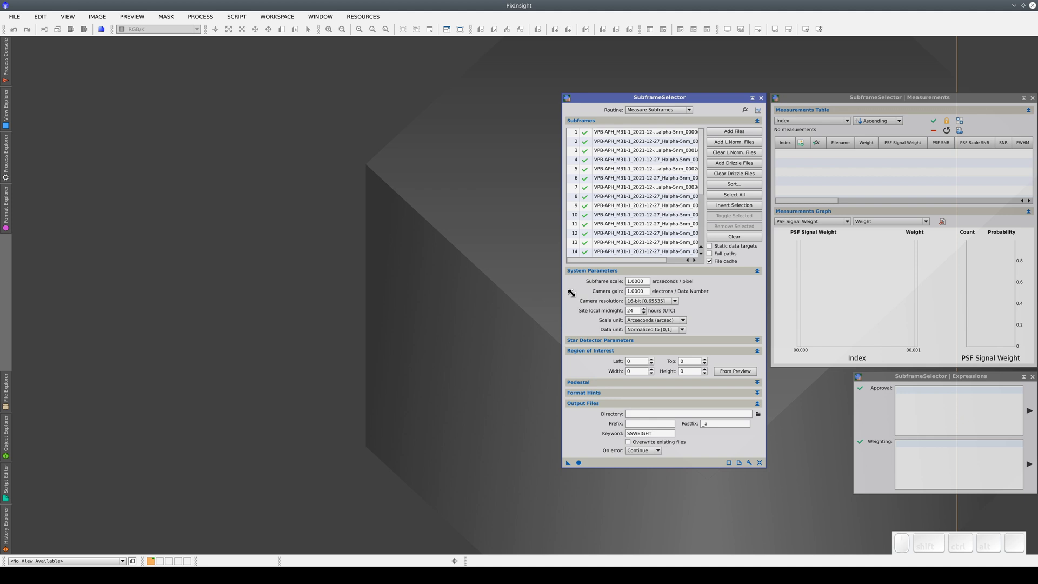
# Set subframe scale to 2 arcsec/pixel and camera gain to 0.33
pyautogui.scroll(3)
pyautogui.click(623, 289)
pyautogui.press('KP_2')
pyautogui.press('Tab')
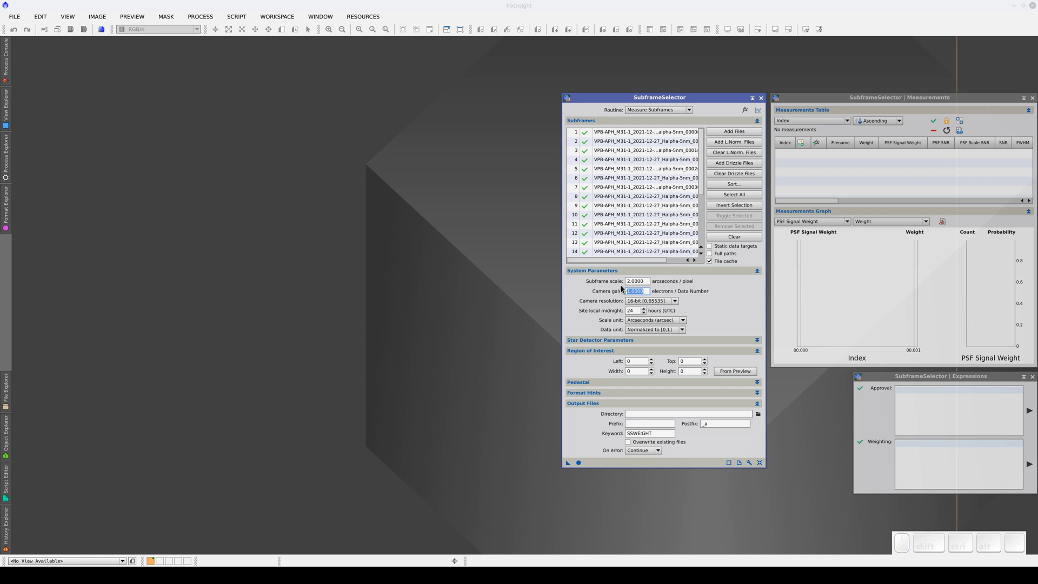
pyautogui.press('KP_0')
pyautogui.press('KP_Decimal')
pyautogui.press('KP_3')
pyautogui.press('Tab')
# Auto-stretch the first subframe, take its Preview01 area as the ROI, and close it
pyautogui.click(638, 139)
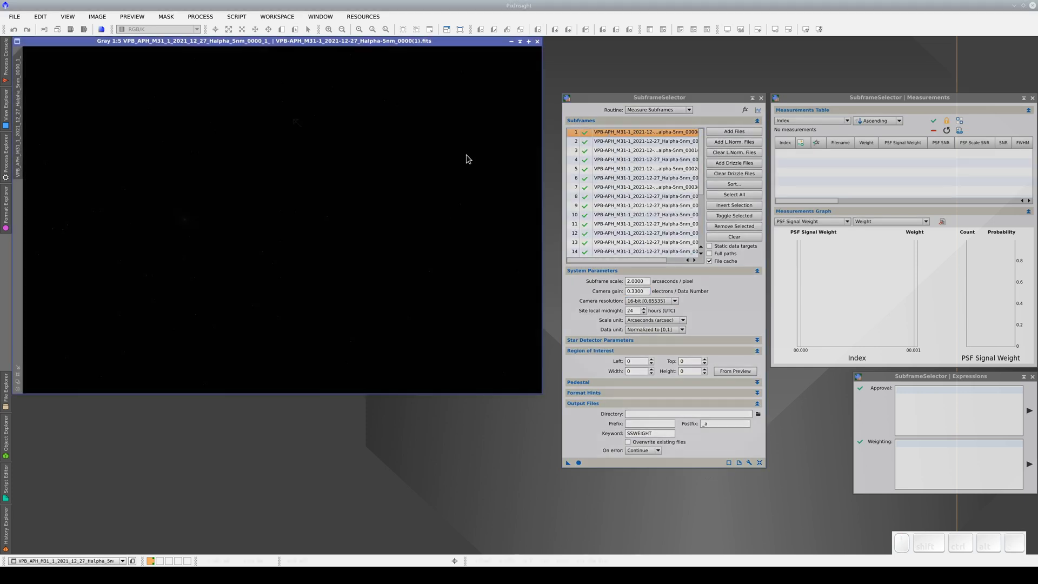
pyautogui.press('ctrl+a')
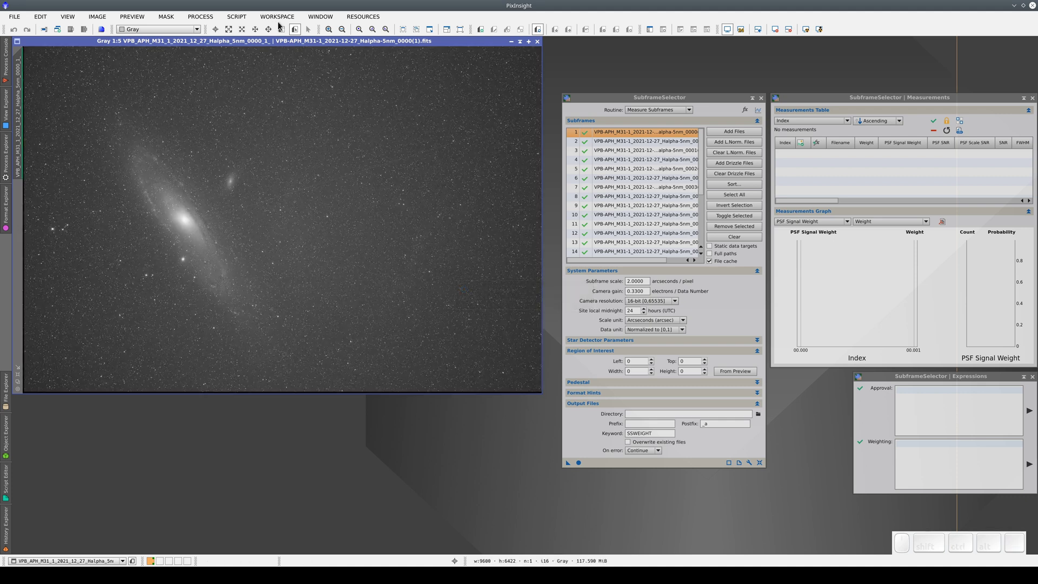
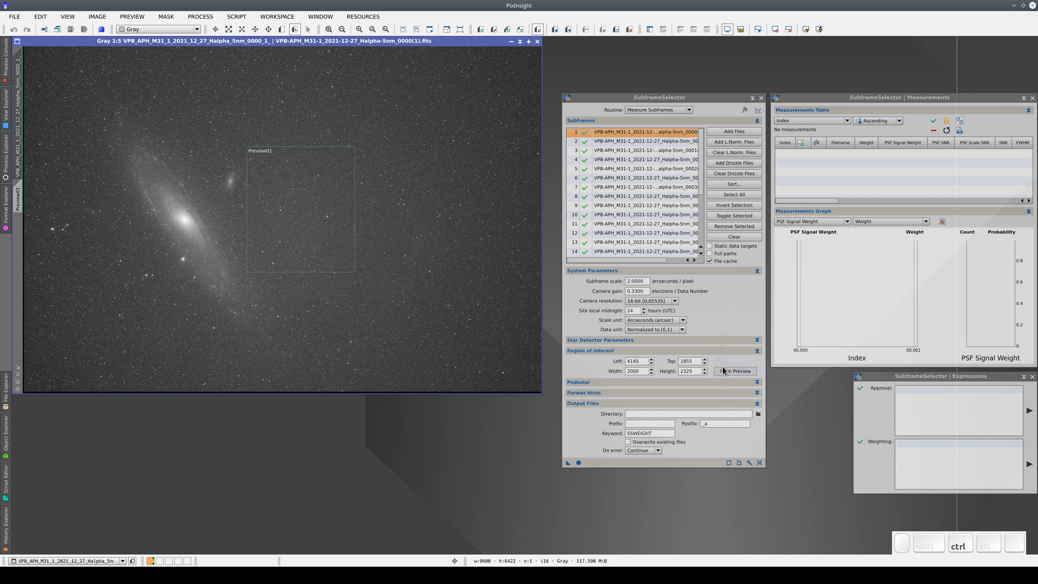
pyautogui.click(539, 45)
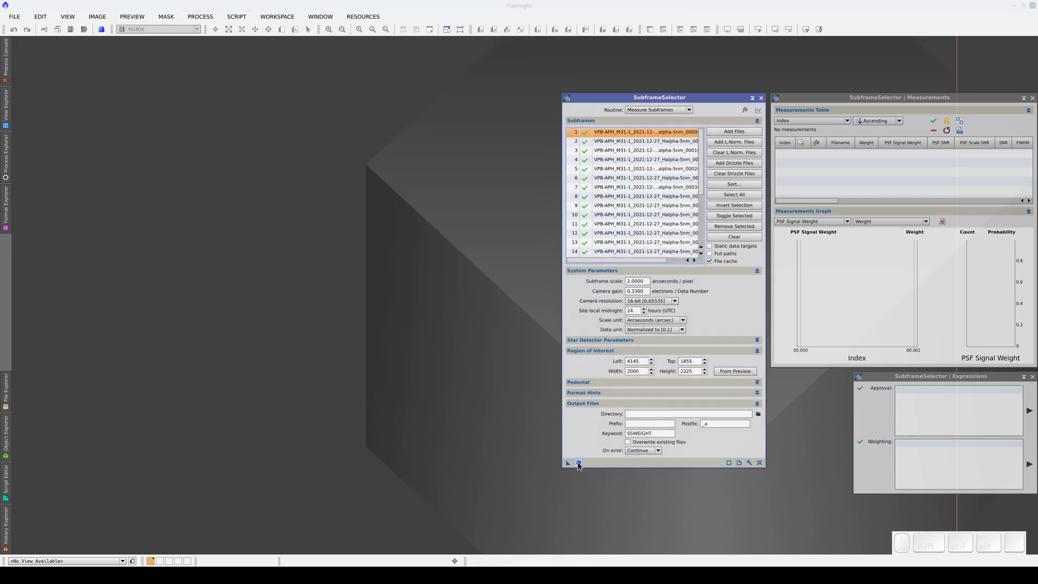
# Run Apply Global to measure all 24 subframes
pyautogui.click(580, 464)
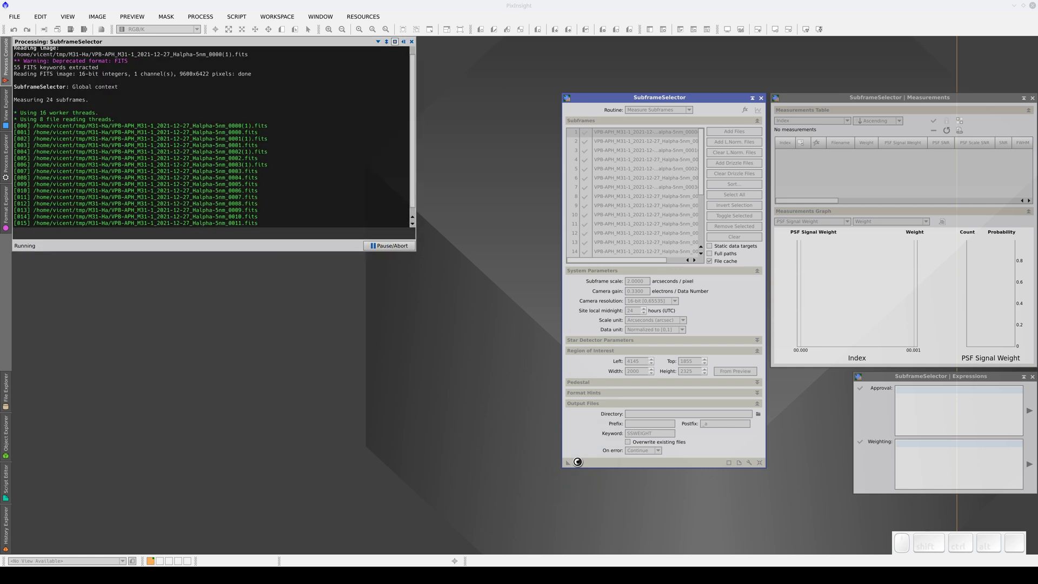
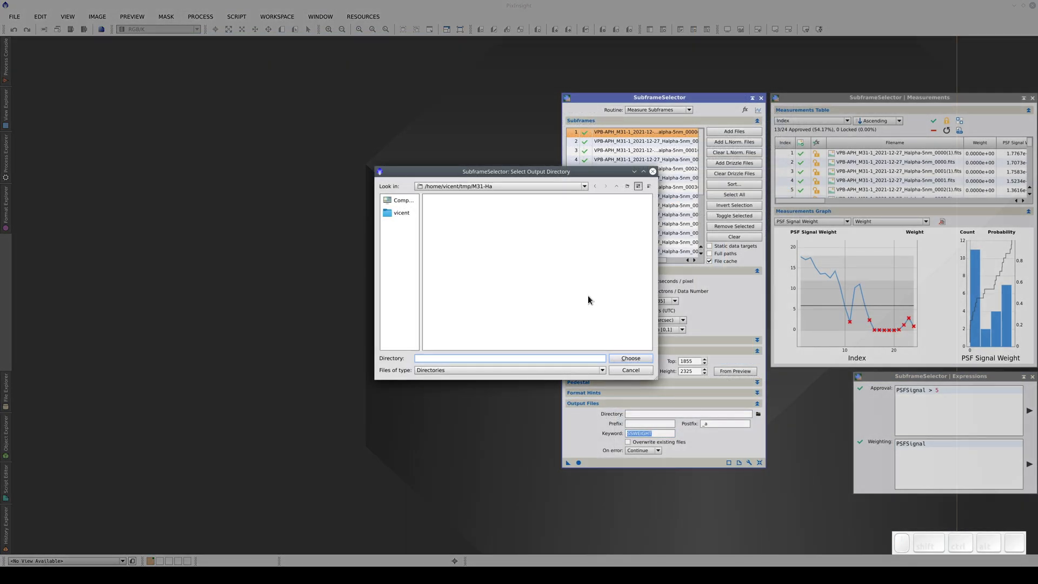
# Create an 'approved' folder inside M31-Ha and enter it as the output destination
pyautogui.click(630, 188)
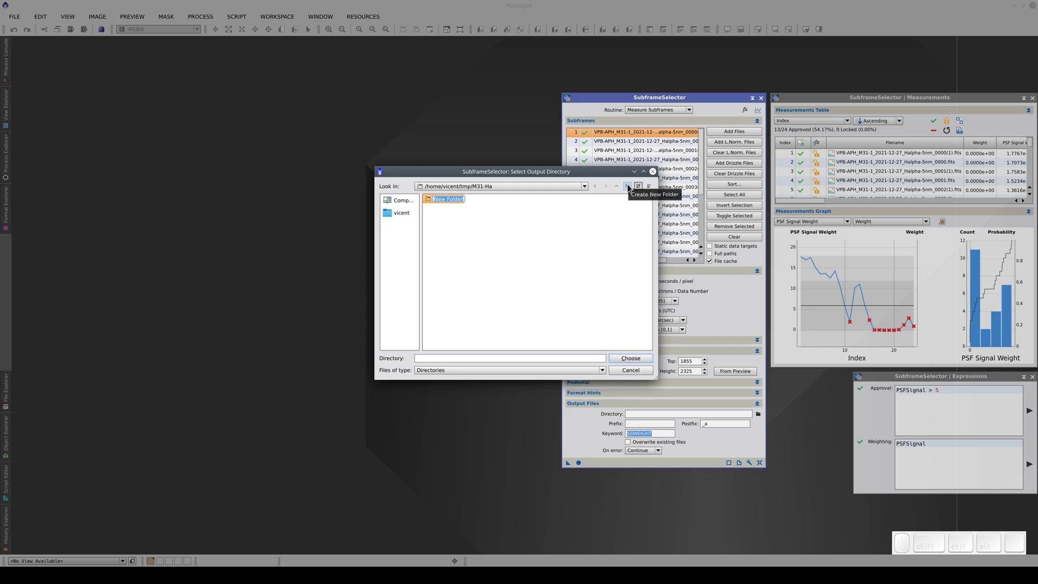
pyautogui.press('a')
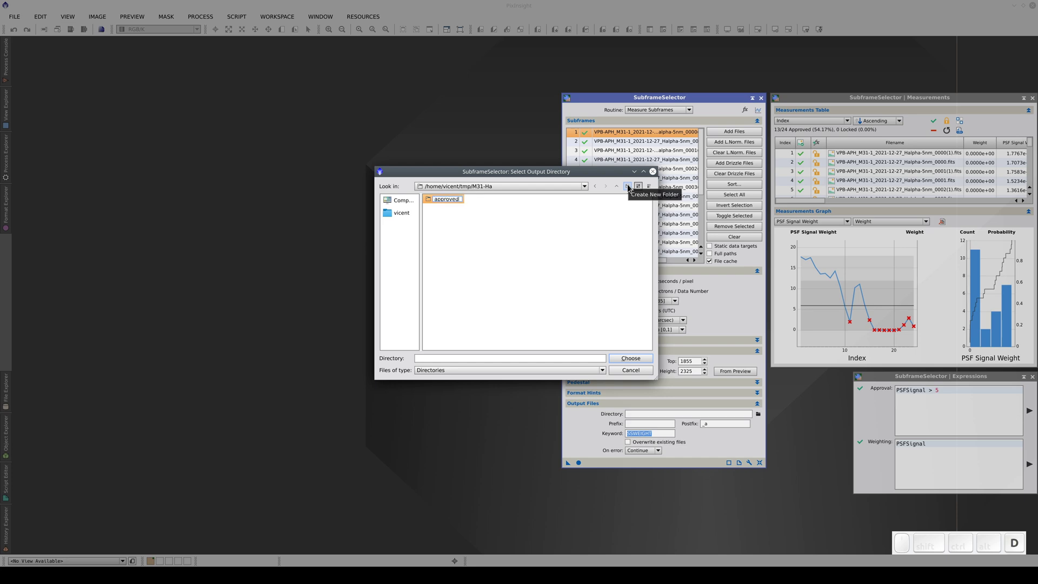
pyautogui.press('Return')
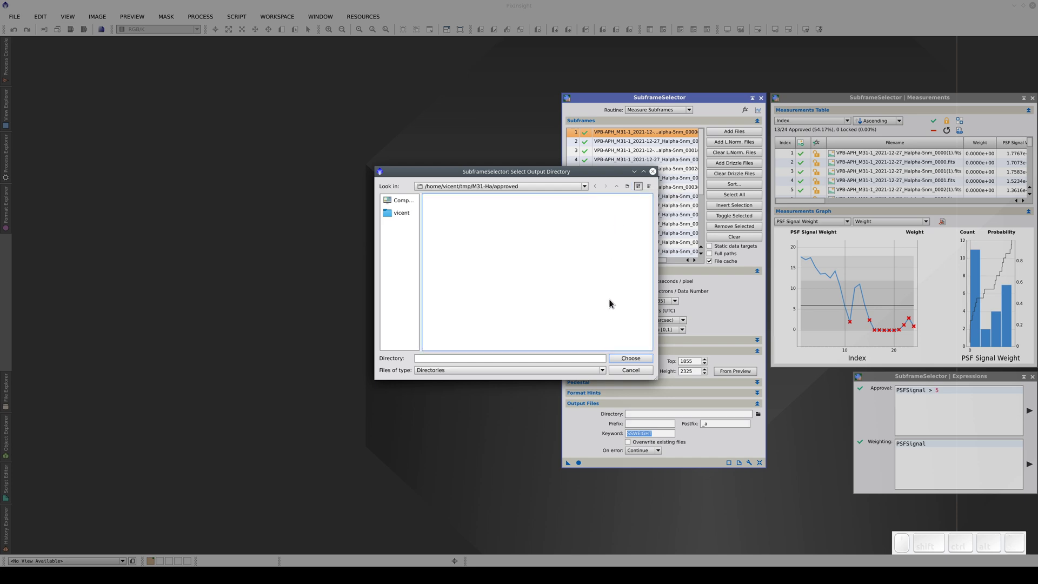
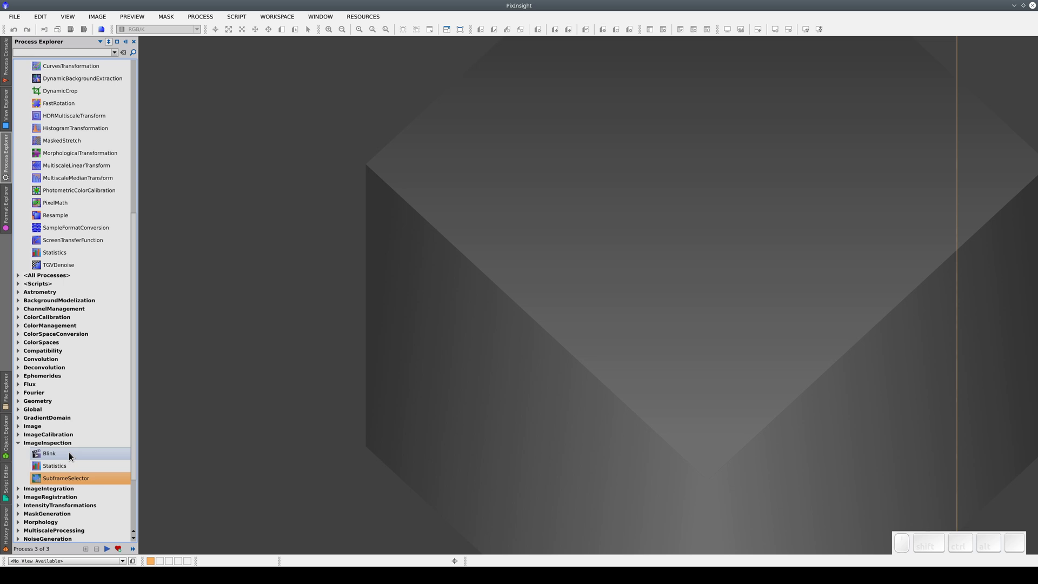
# Load all 13 .xisf frames from the approved folder into Blink
pyautogui.click(72, 457)
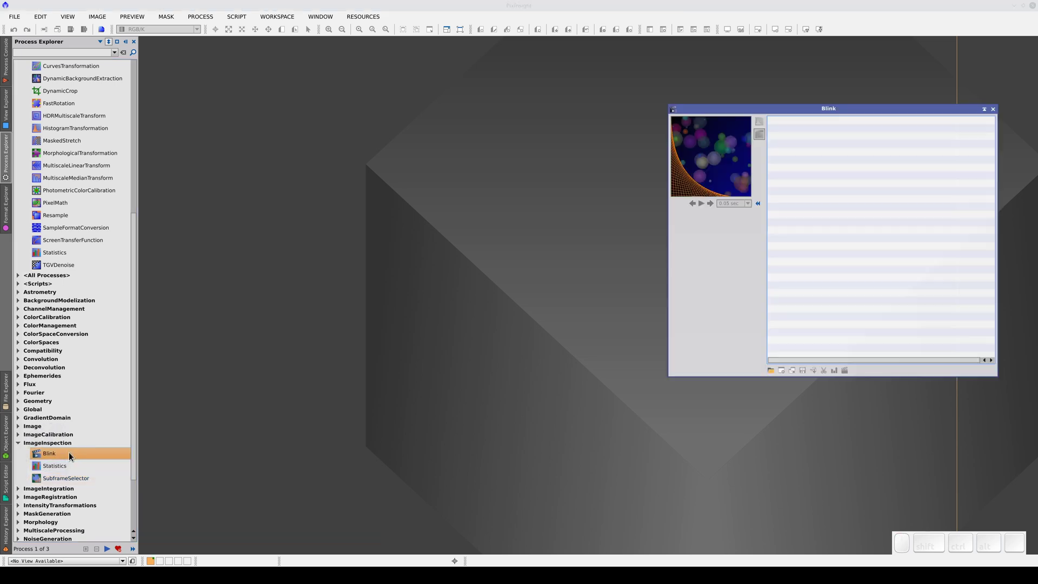
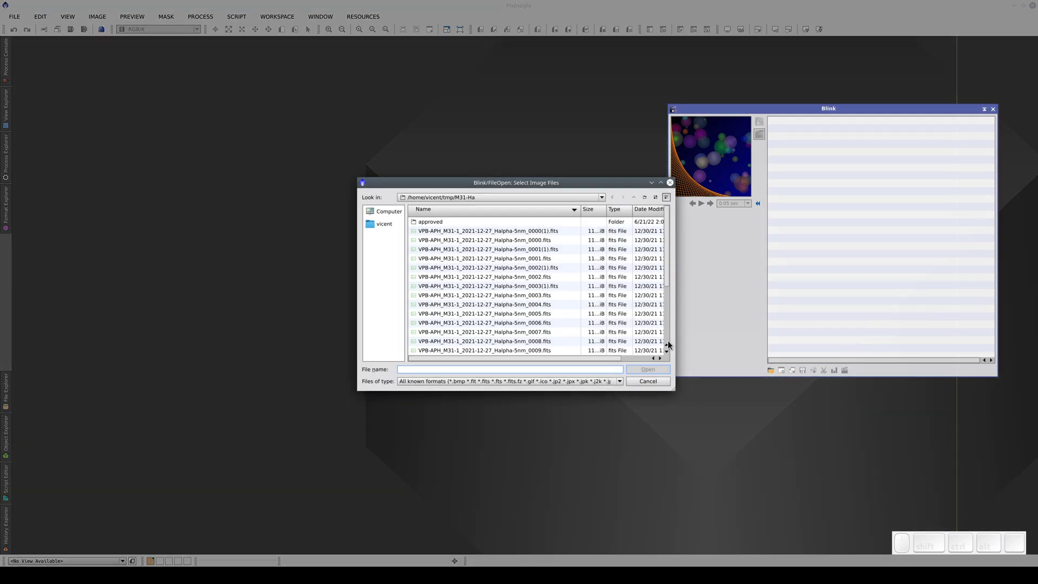
pyautogui.click(425, 229)
pyautogui.click(438, 231)
pyautogui.press('ctrl+a')
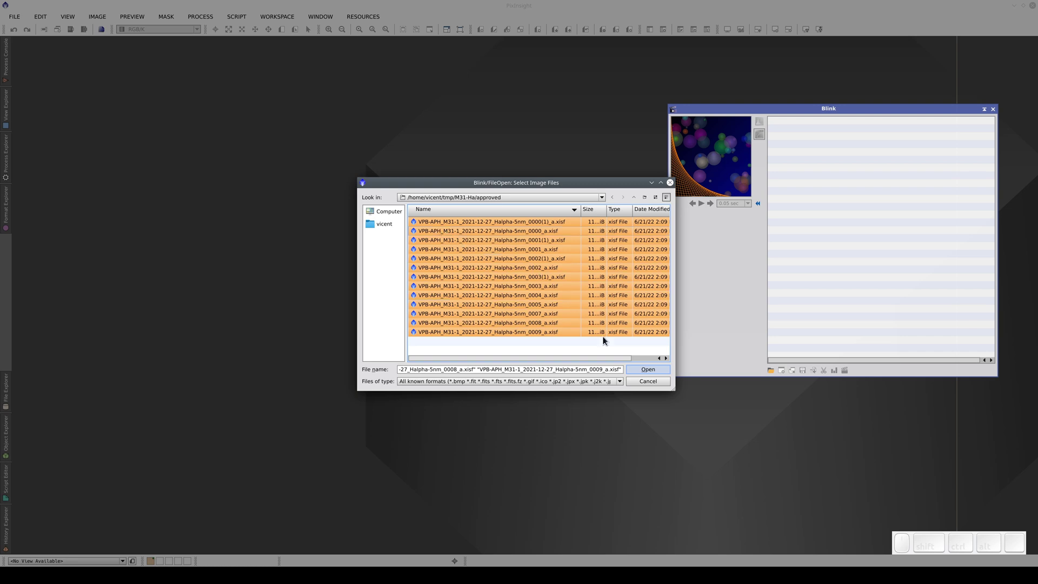
pyautogui.click(646, 376)
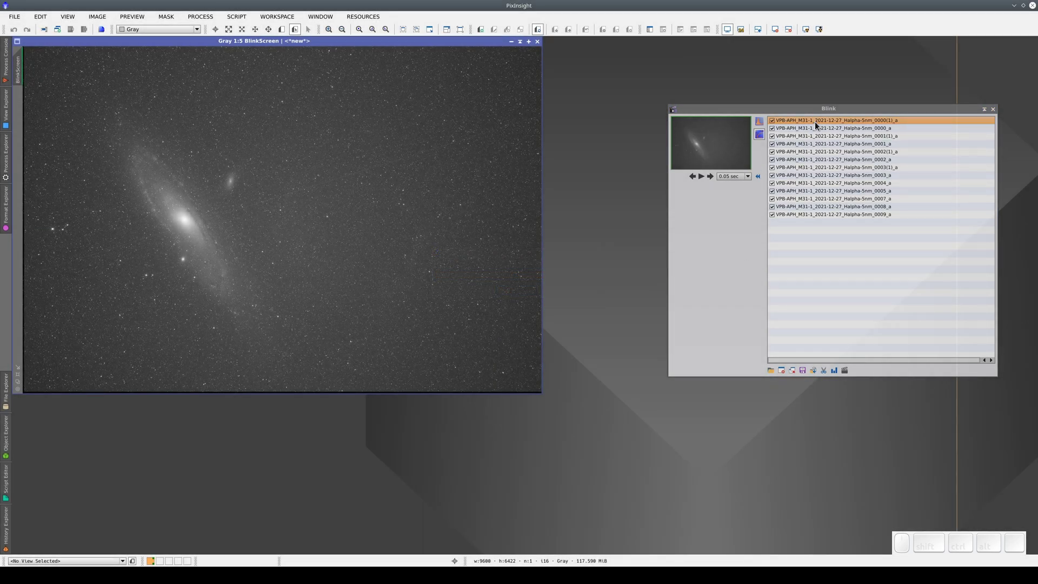
# Arrow through the Blink frame list up to the last frame 0009
pyautogui.click(817, 125)
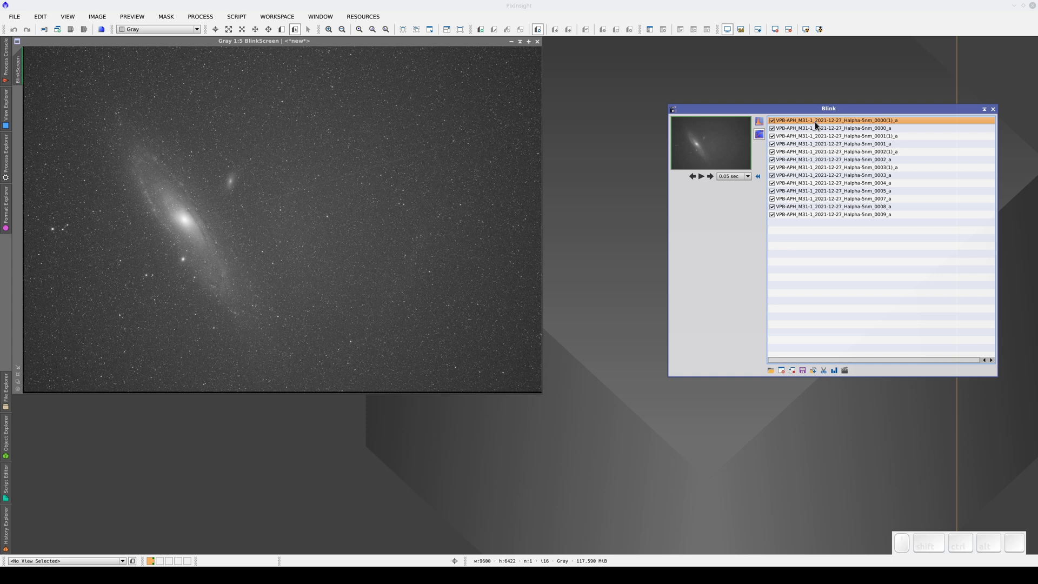
pyautogui.press('Down')
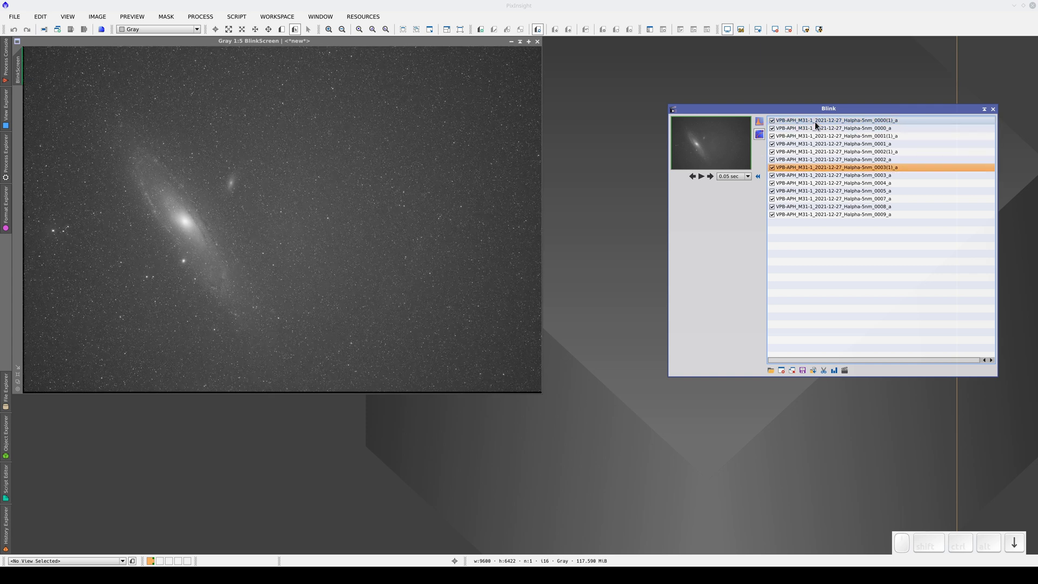
pyautogui.press('Up')
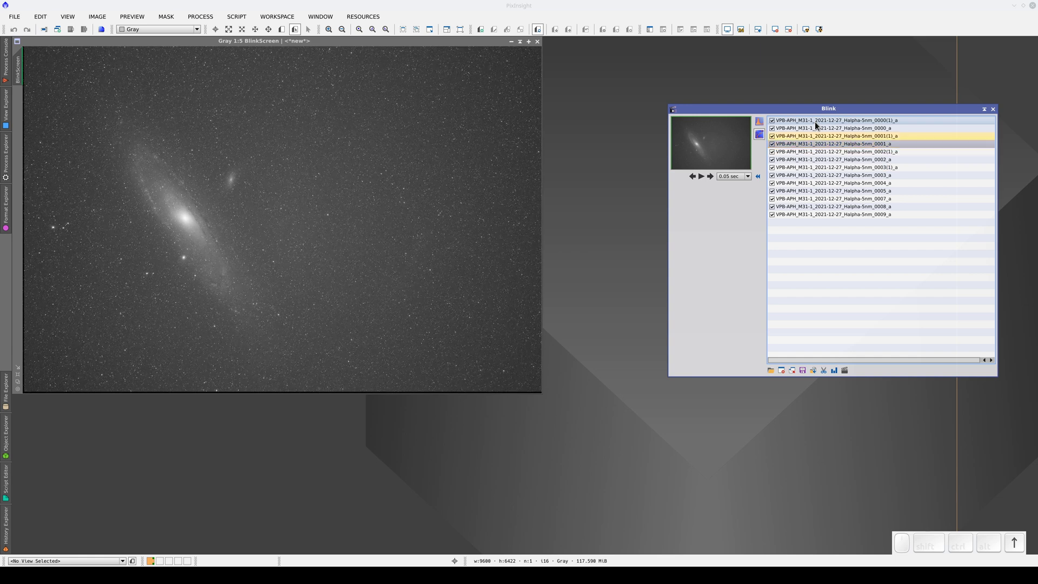
pyautogui.press('Down')
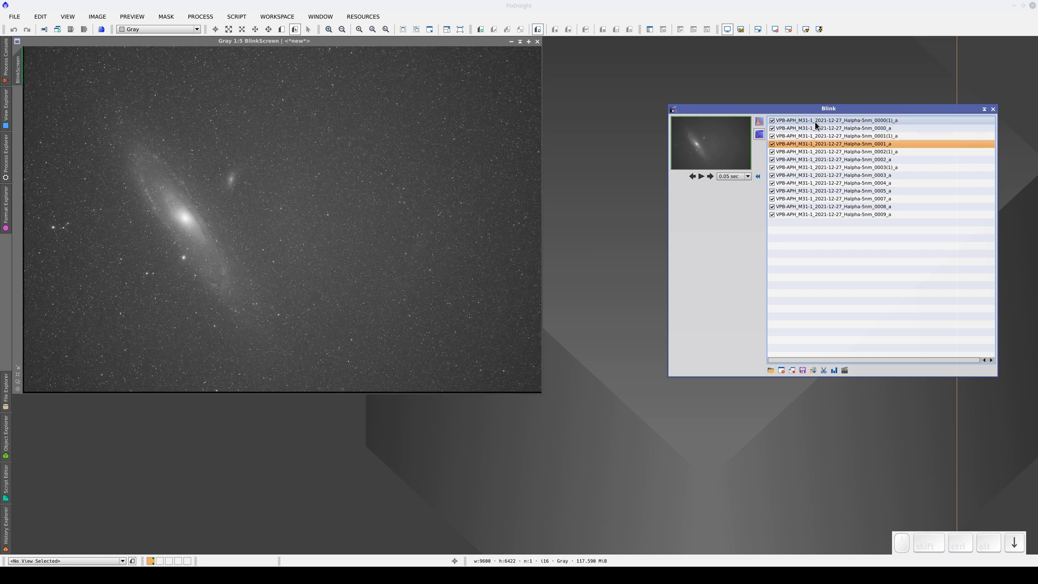
pyautogui.press('Down')
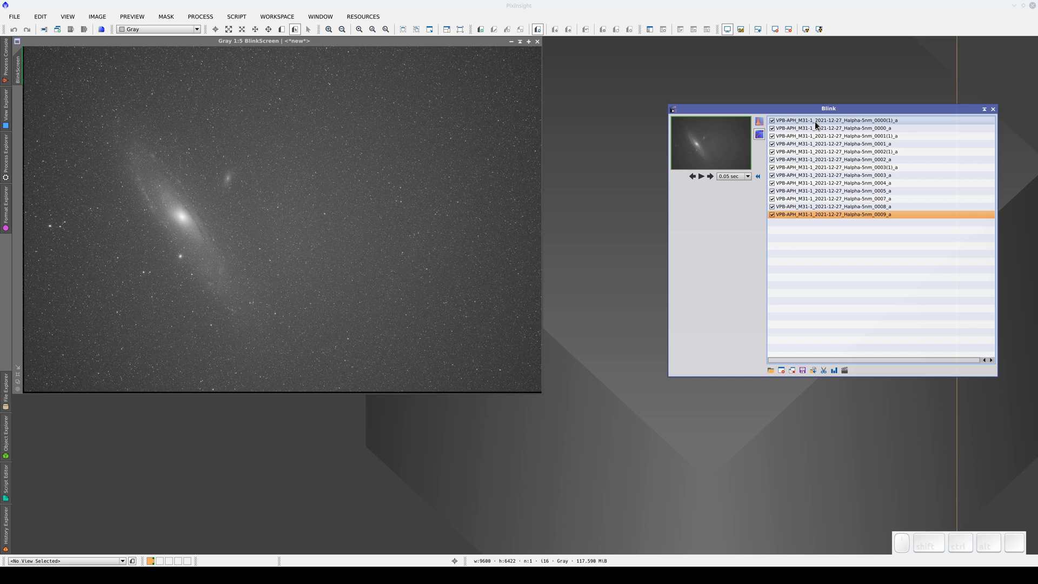
# Apply a shared auto STF to all frames and step through them again
pyautogui.click(818, 126)
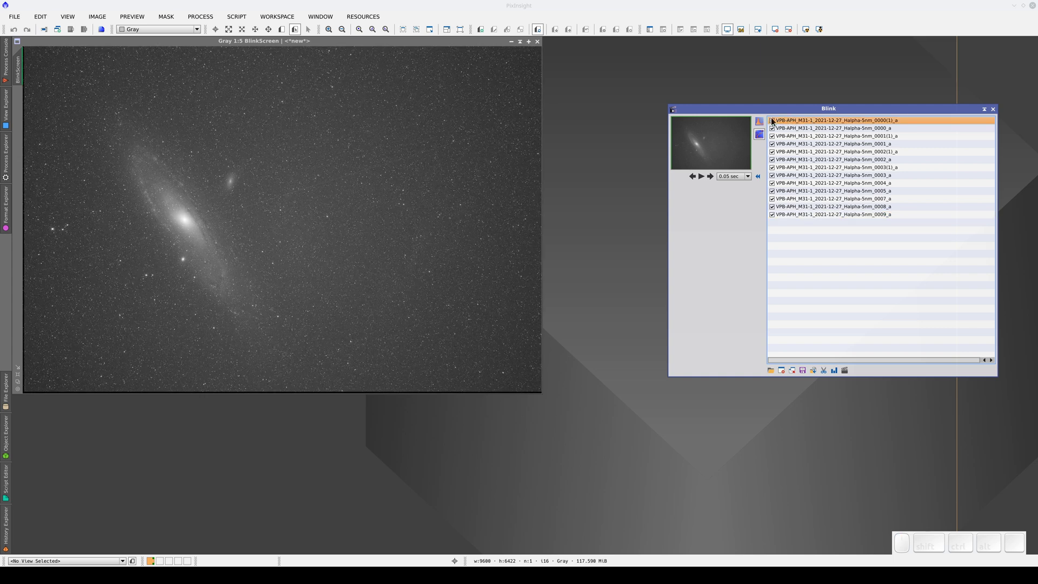
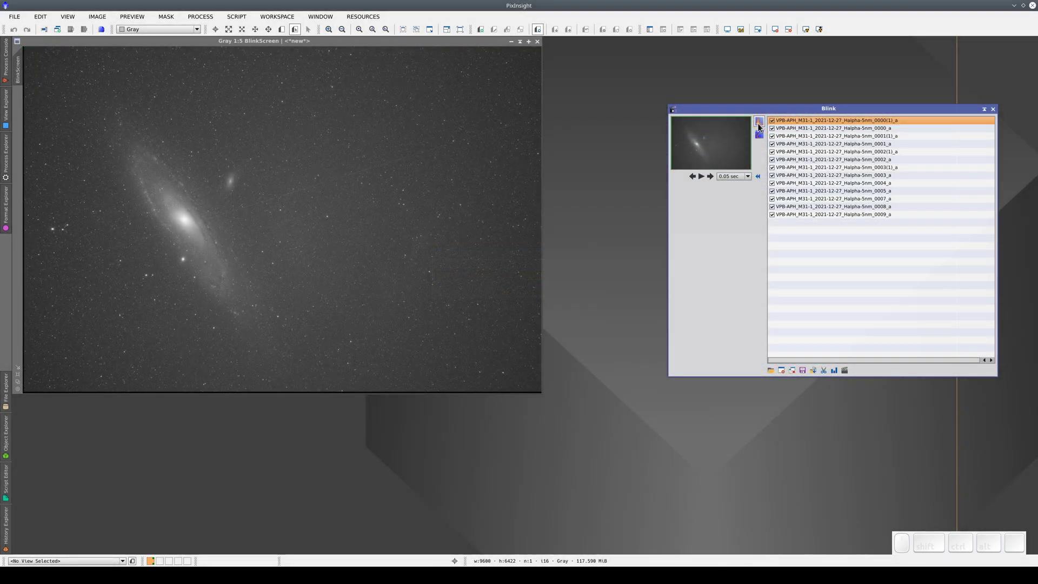
pyautogui.click(814, 126)
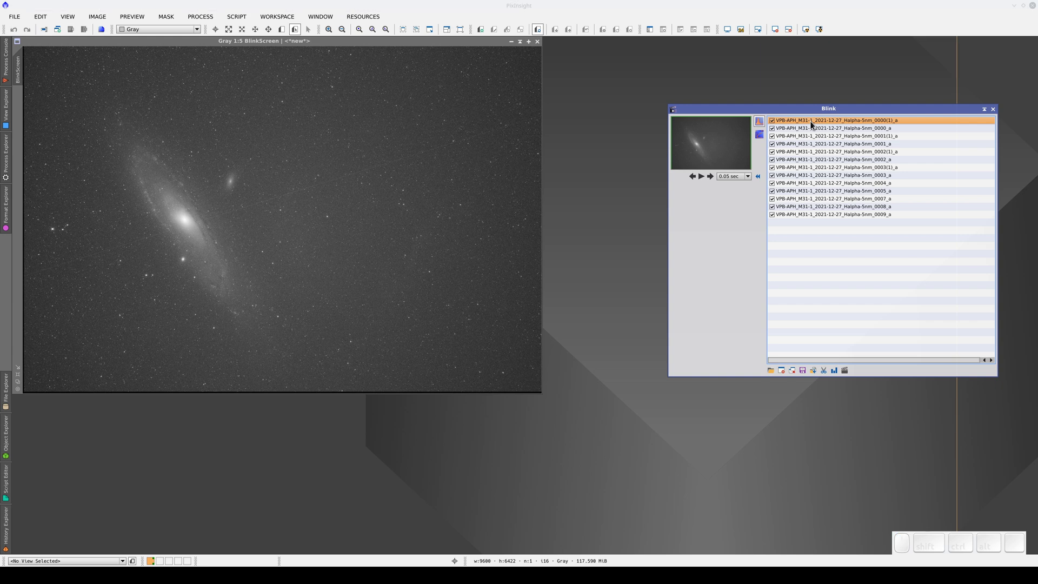
pyautogui.press('Down')
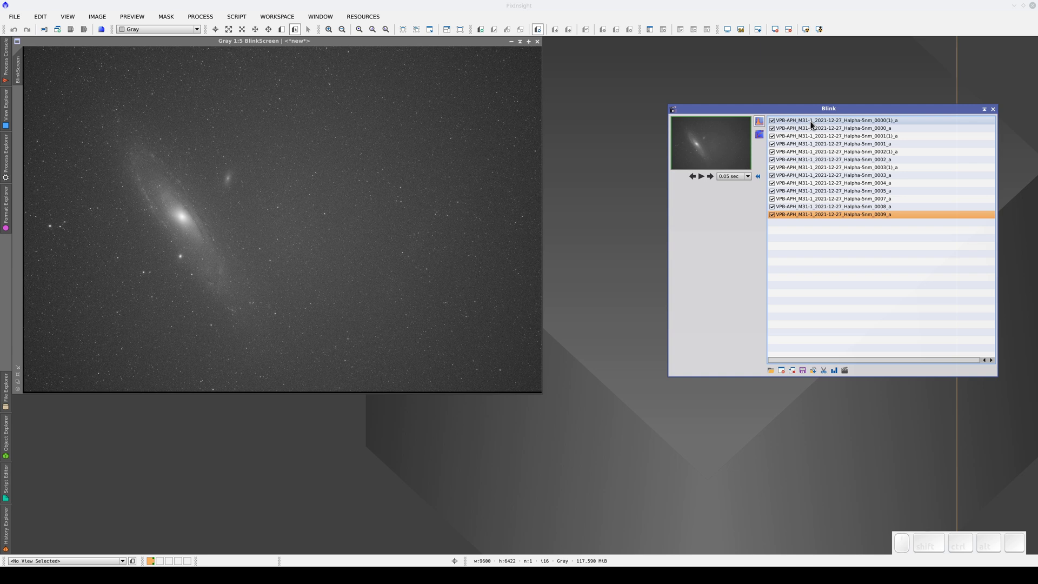
pyautogui.press('Up')
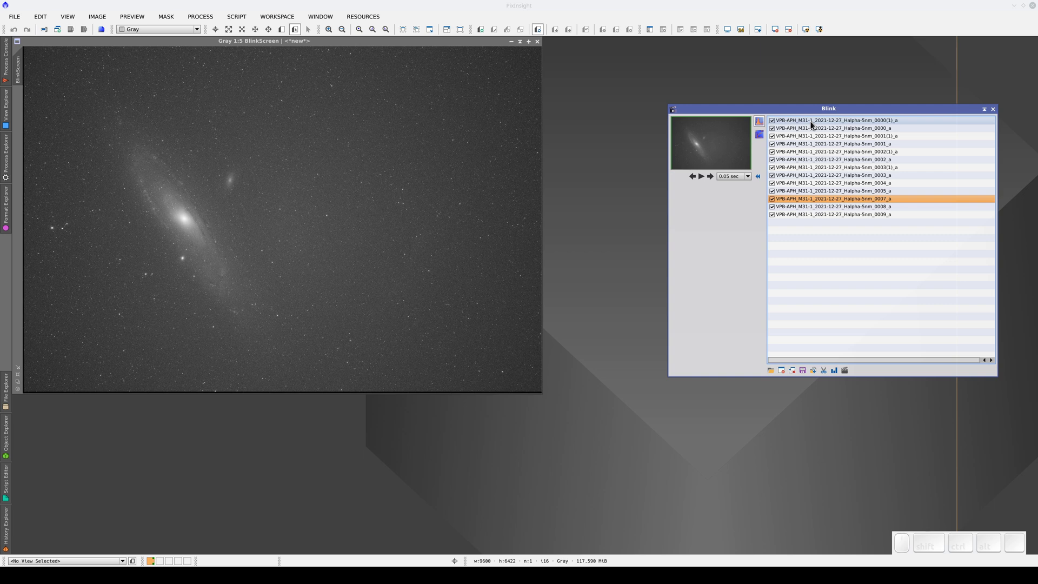
pyautogui.press('Up')
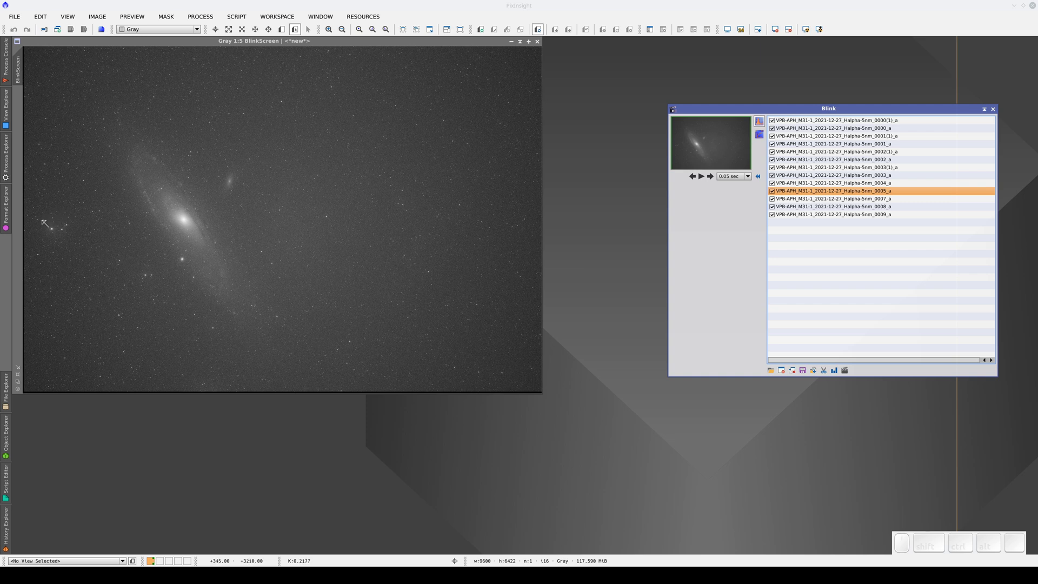
# Flick between neighbouring frames and settle on 0005 as the bad frame
pyautogui.press('Up')
pyautogui.press('Down')
pyautogui.press('Up')
pyautogui.press('Down')
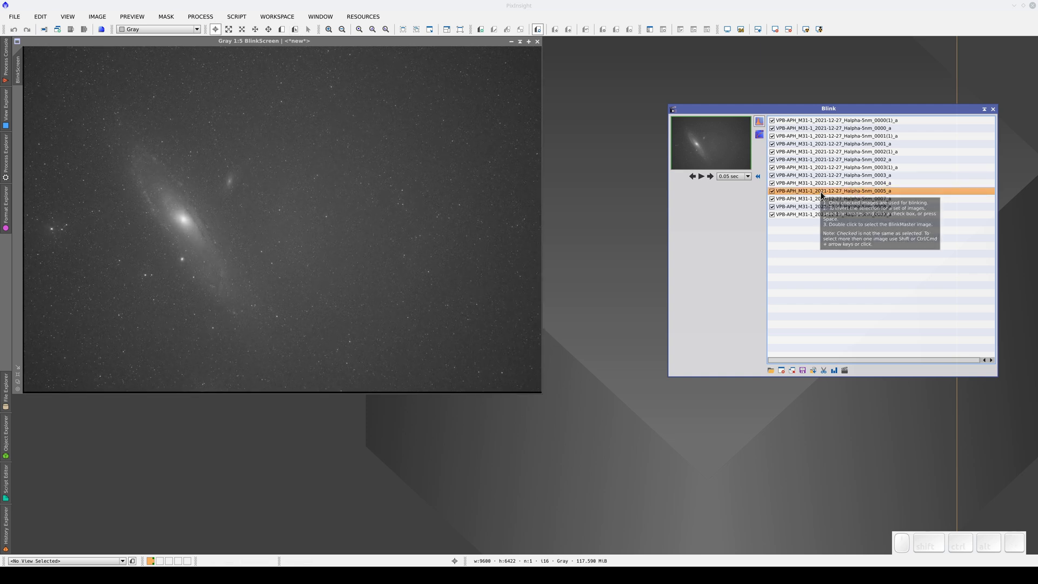
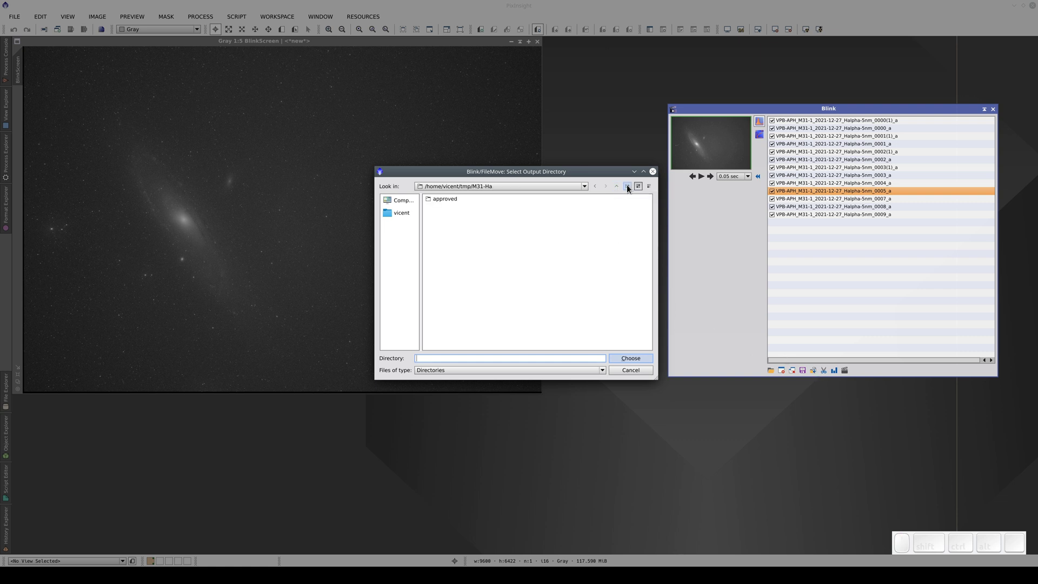
# Create a 'bad-frames' folder in M31-Ha and move subframe 0005 into it
pyautogui.click(630, 190)
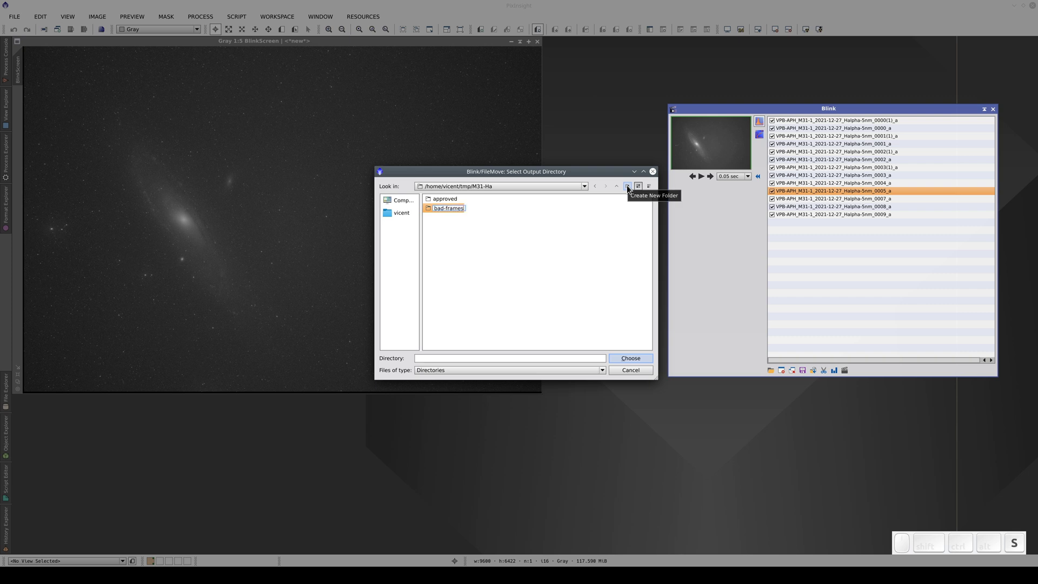
pyautogui.press('Return')
pyautogui.press('.')
pyautogui.click(631, 362)
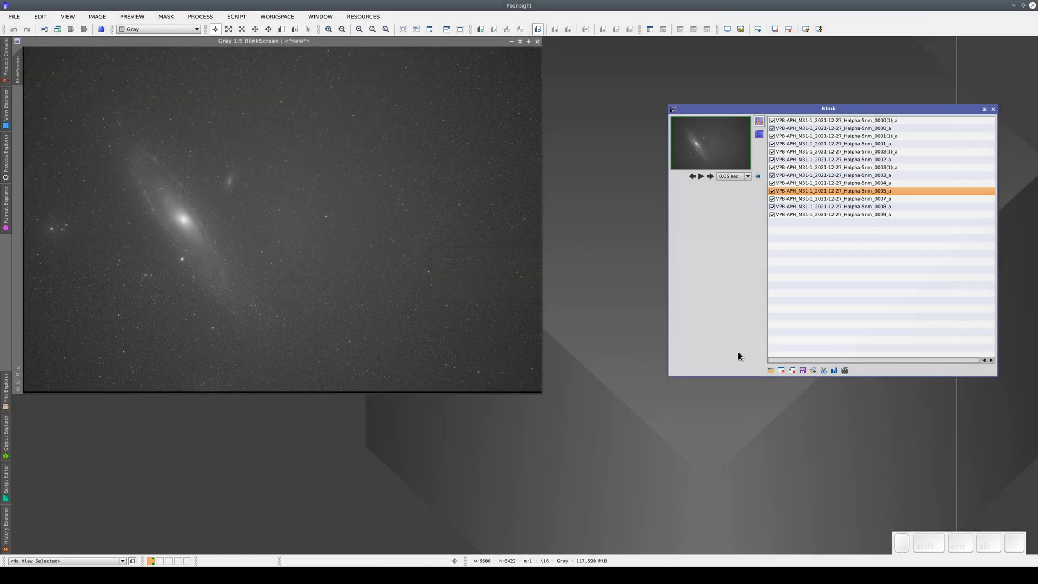